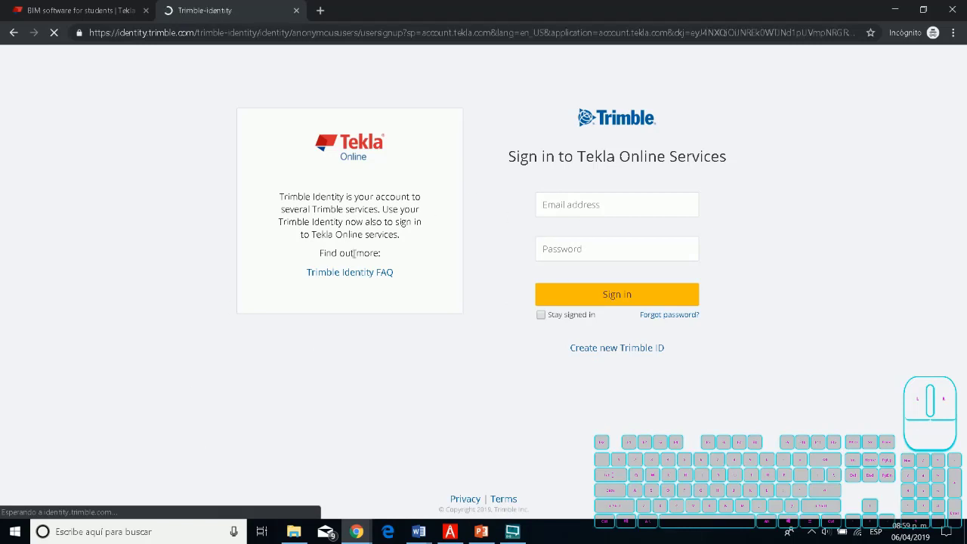
Navigate back from the Trimble account pages to the Tekla Campus home page
{"action": "scroll", "scroll_direction": "down", "scroll_amount": 3}
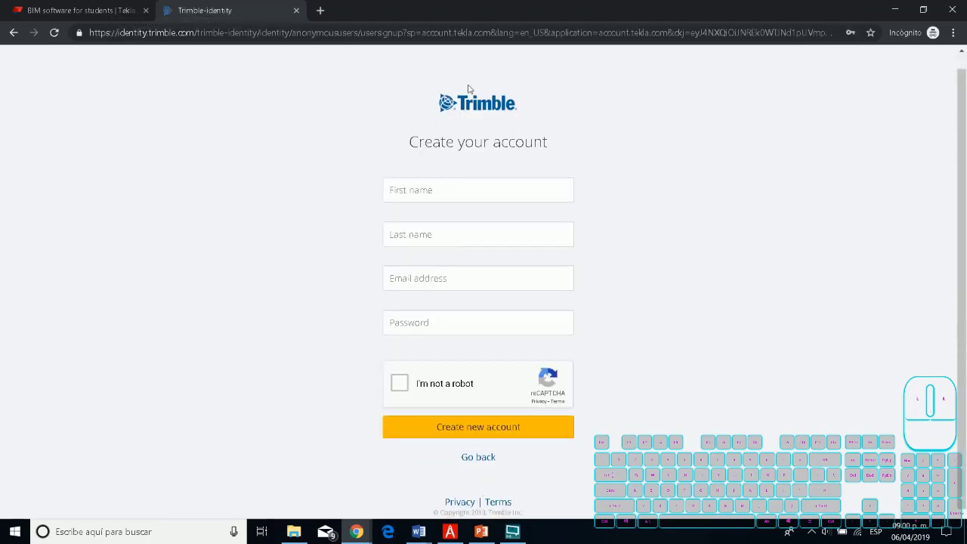
{"action": "left_click", "coordinate": [296, 17]}
{"action": "scroll", "scroll_direction": "up", "scroll_amount": 3}
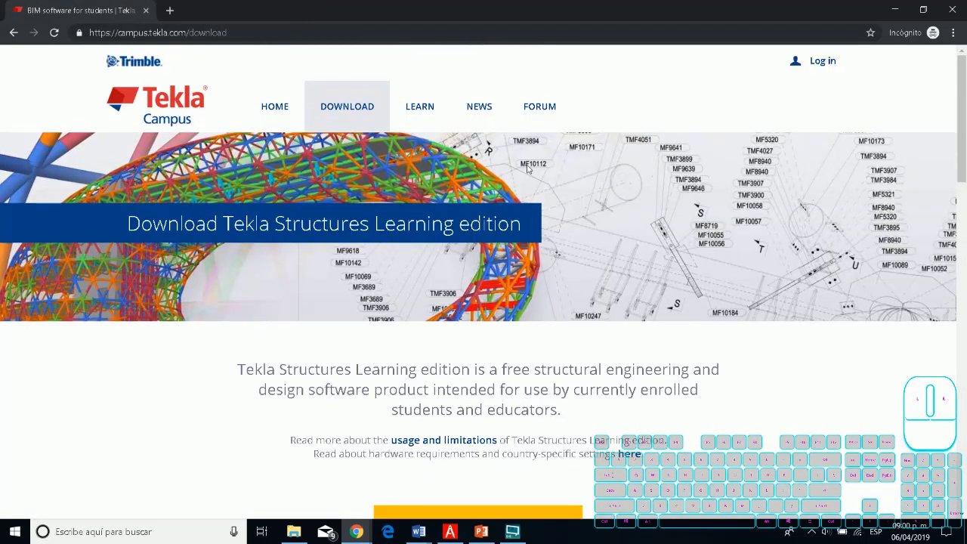
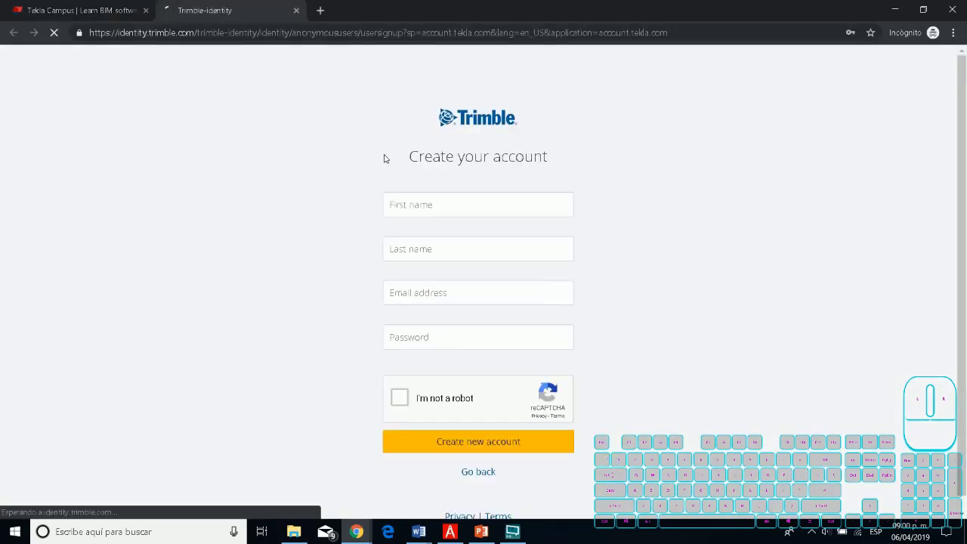
{"action": "left_click", "coordinate": [299, 15]}
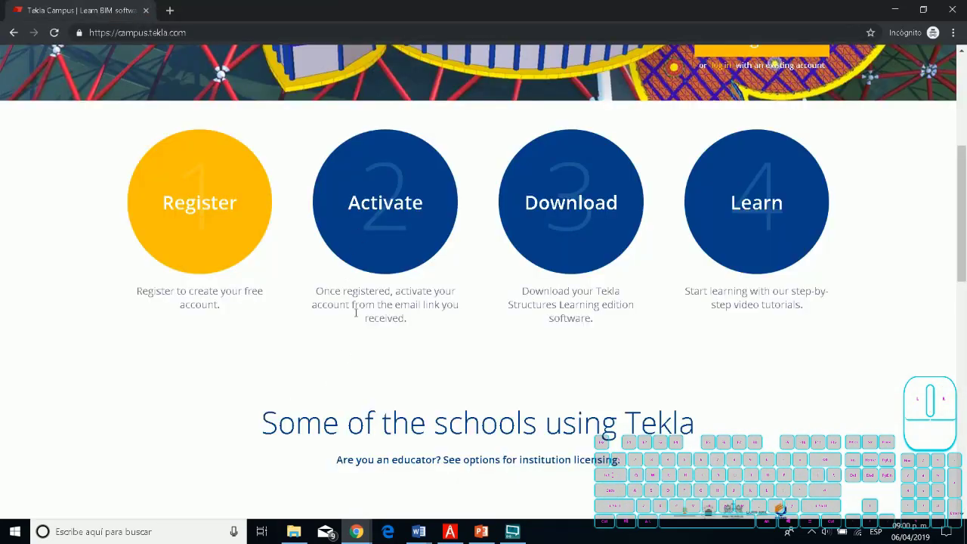
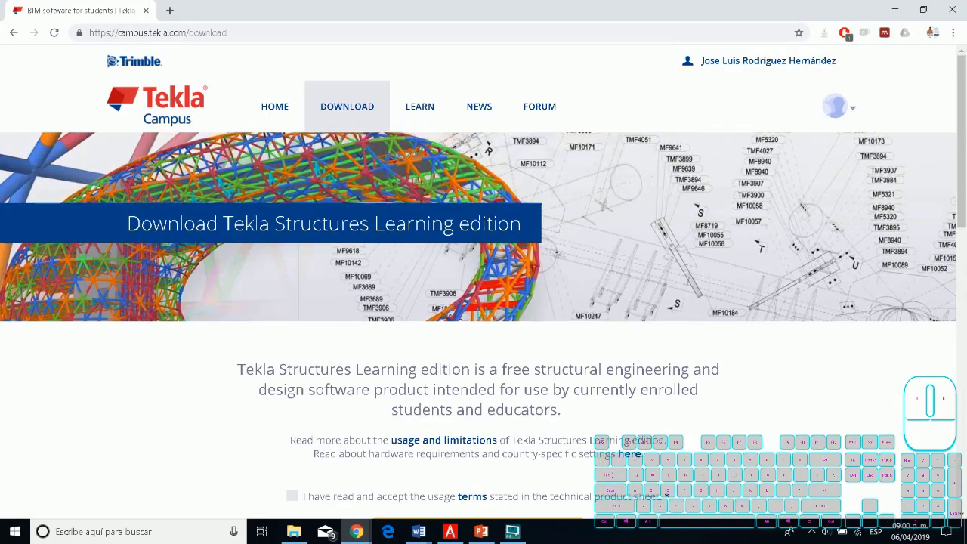
Scroll the Download page to Additional environments and download the Spain (30 MB) environment
{"action": "scroll", "scroll_direction": "down", "scroll_amount": 3}
{"action": "scroll", "scroll_direction": "down", "scroll_amount": 3}
{"action": "left_click", "coordinate": [429, 371]}
{"action": "scroll", "scroll_direction": "down", "scroll_amount": 3}
{"action": "scroll", "scroll_direction": "up", "scroll_amount": 3}
{"action": "scroll", "scroll_direction": "down", "scroll_amount": 3}
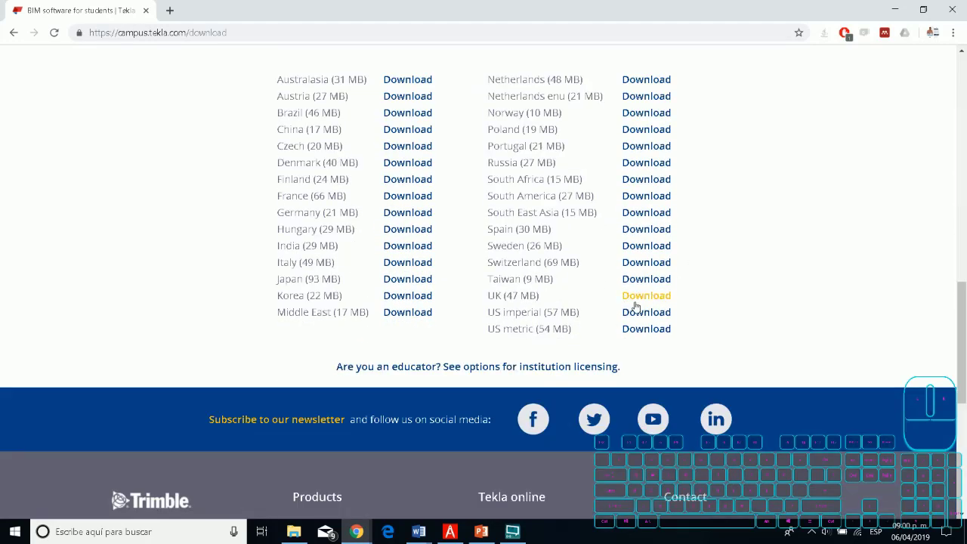
{"action": "scroll", "scroll_direction": "up", "scroll_amount": 3}
{"action": "scroll", "scroll_direction": "down", "scroll_amount": 3}
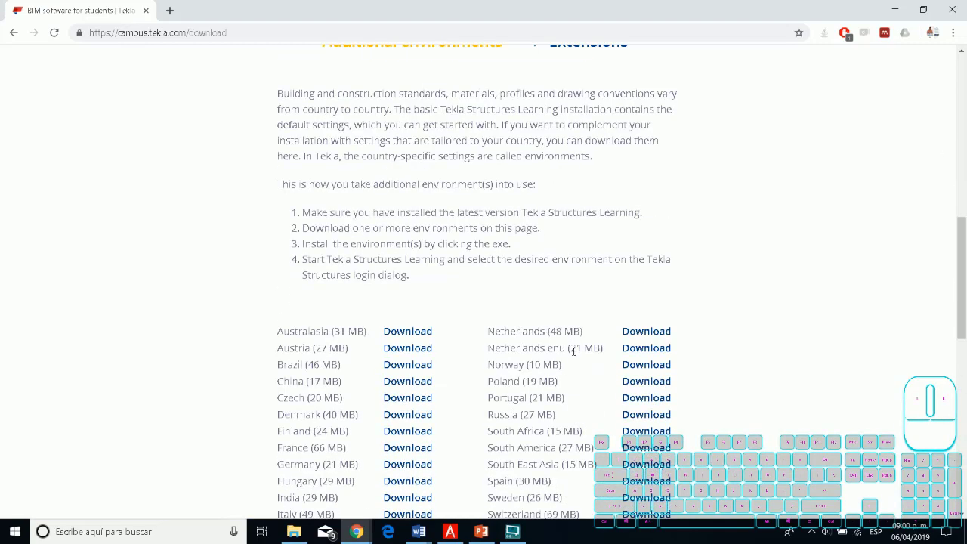
{"action": "scroll", "scroll_direction": "up", "scroll_amount": 3}
{"action": "scroll", "scroll_direction": "up", "scroll_amount": 3}
{"action": "scroll", "scroll_direction": "up", "scroll_amount": 3}
{"action": "scroll", "scroll_direction": "down", "scroll_amount": 3}
{"action": "scroll", "scroll_direction": "up", "scroll_amount": 3}
{"action": "scroll", "scroll_direction": "down", "scroll_amount": 3}
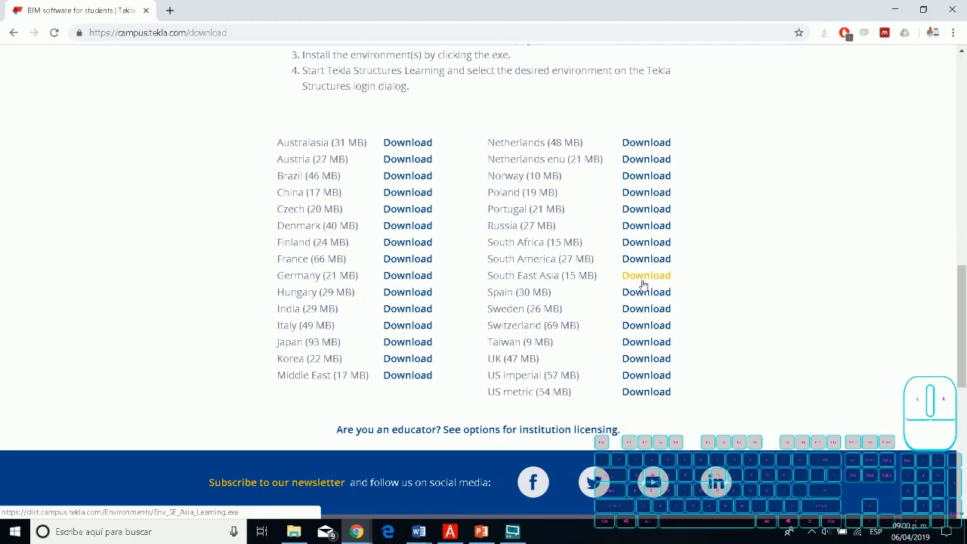
{"action": "left_click", "coordinate": [650, 298]}
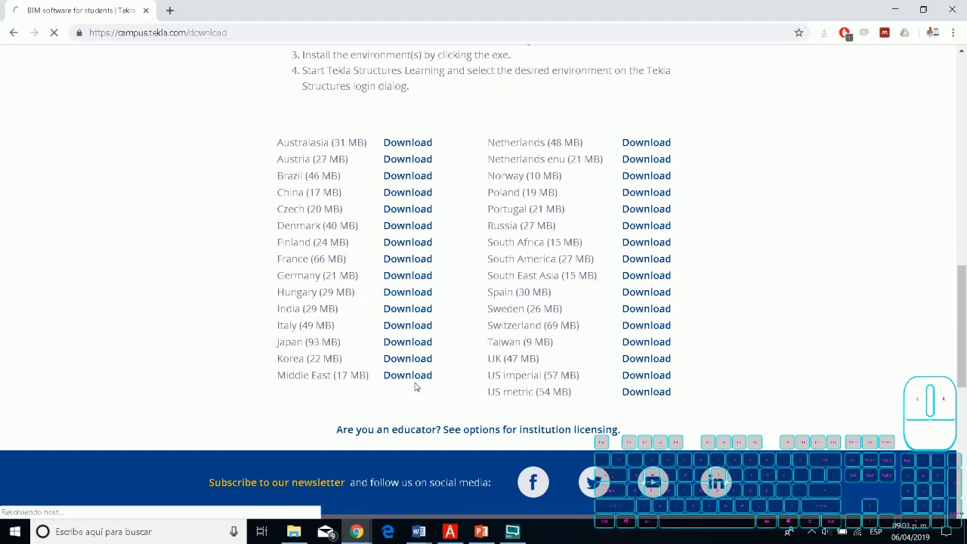
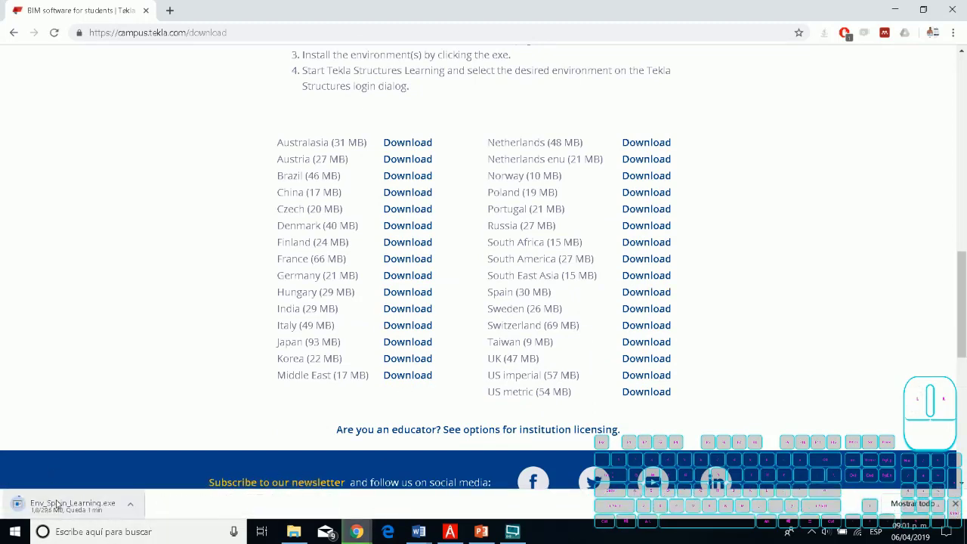
{"action": "scroll", "scroll_direction": "up", "scroll_amount": 3}
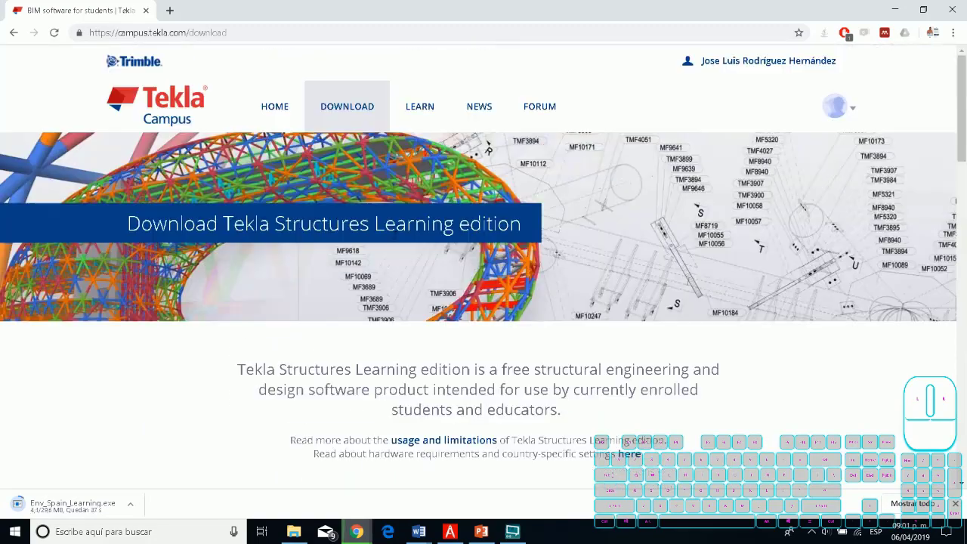
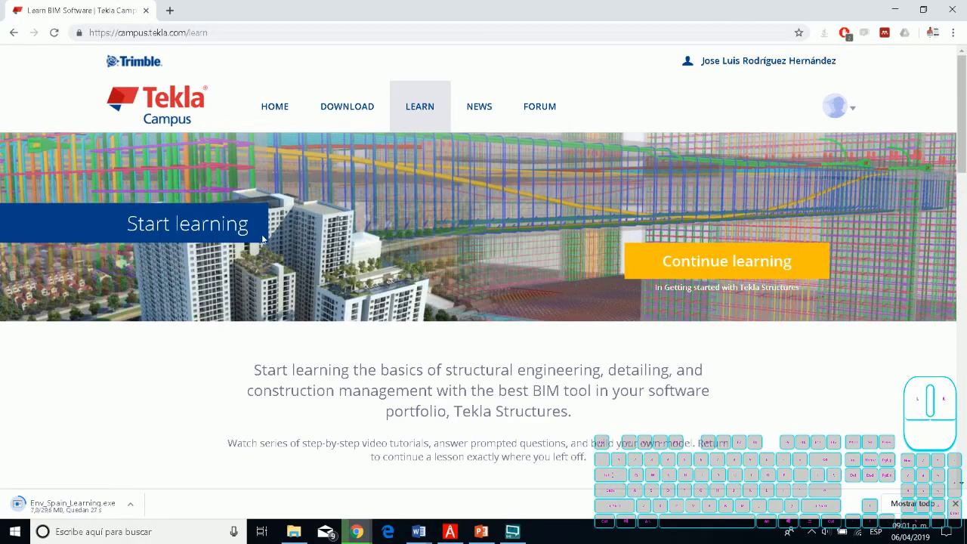
Scroll through the learning paths and open the Tekla Campus discussion forum
{"action": "scroll", "scroll_direction": "down", "scroll_amount": 3}
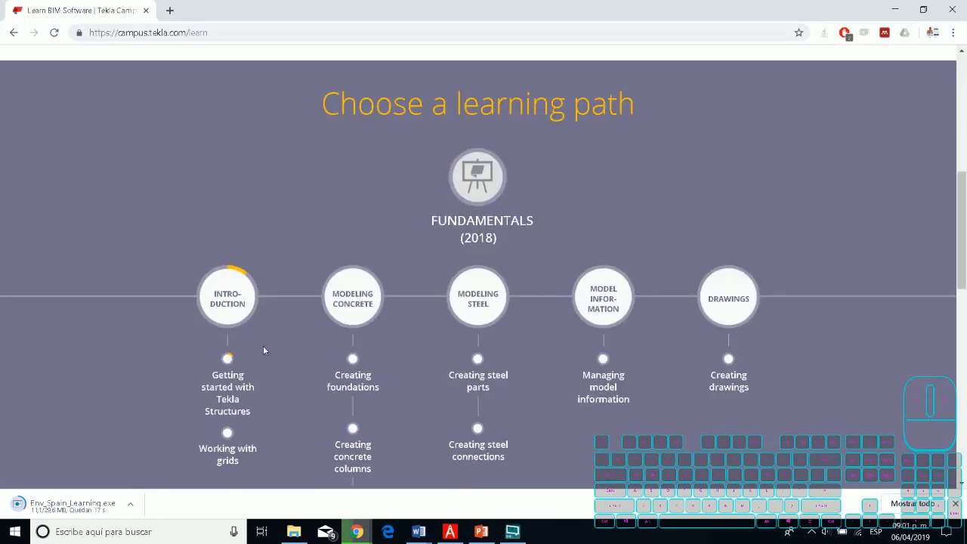
{"action": "scroll", "scroll_direction": "down", "scroll_amount": 3}
{"action": "scroll", "scroll_direction": "down", "scroll_amount": 3}
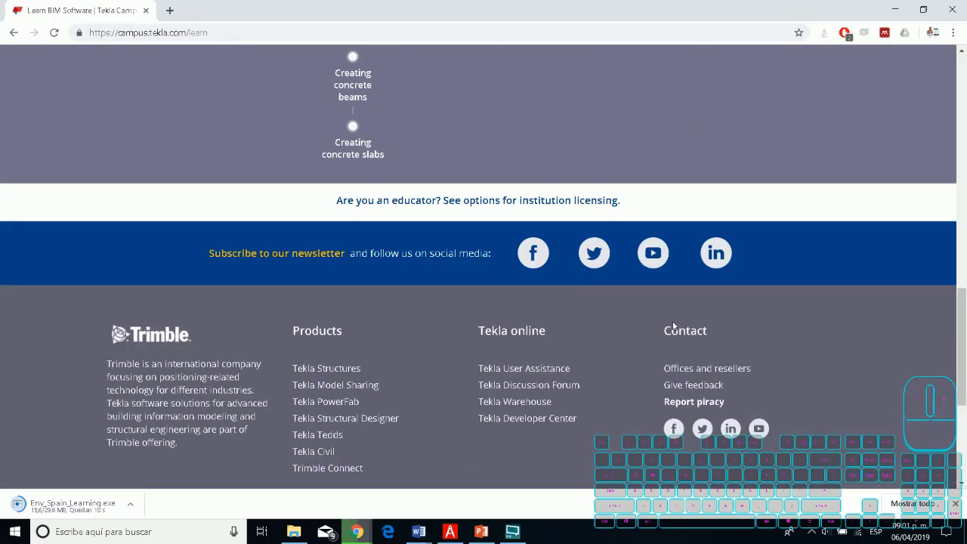
{"action": "scroll", "scroll_direction": "down", "scroll_amount": 3}
{"action": "scroll", "scroll_direction": "up", "scroll_amount": 3}
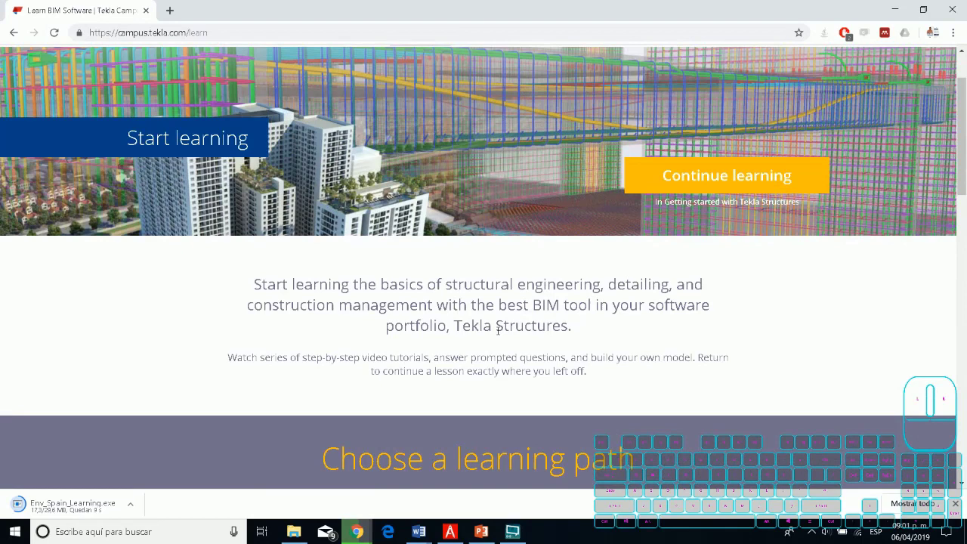
{"action": "scroll", "scroll_direction": "up", "scroll_amount": 3}
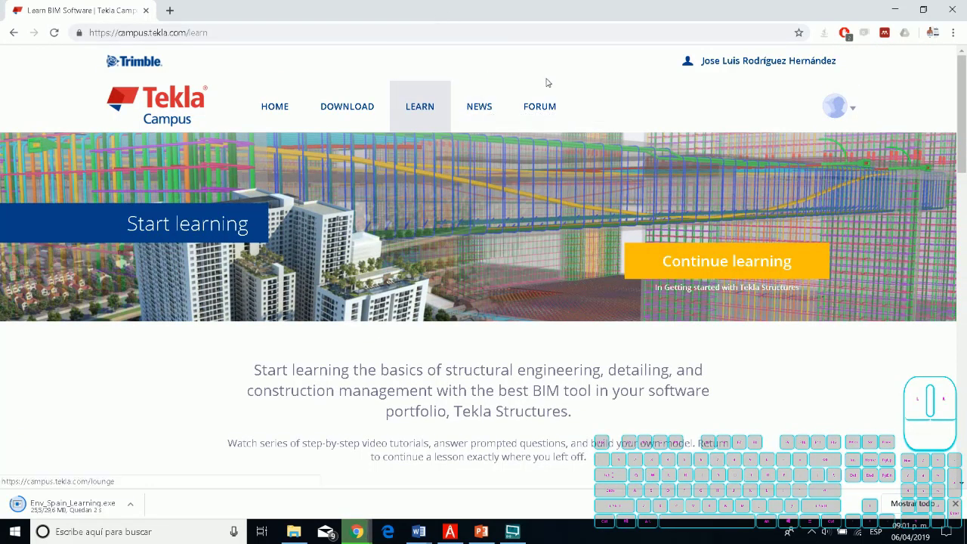
{"action": "left_click", "coordinate": [381, 283]}
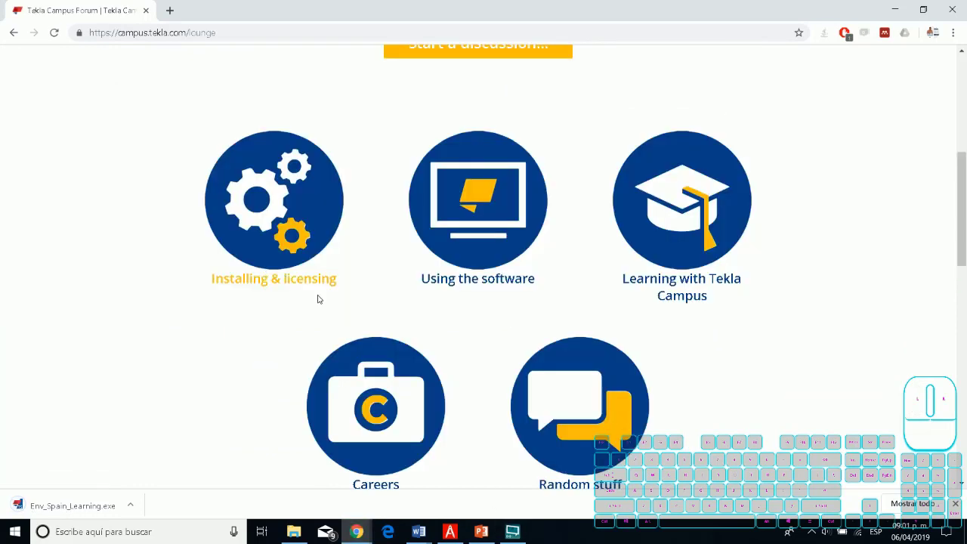
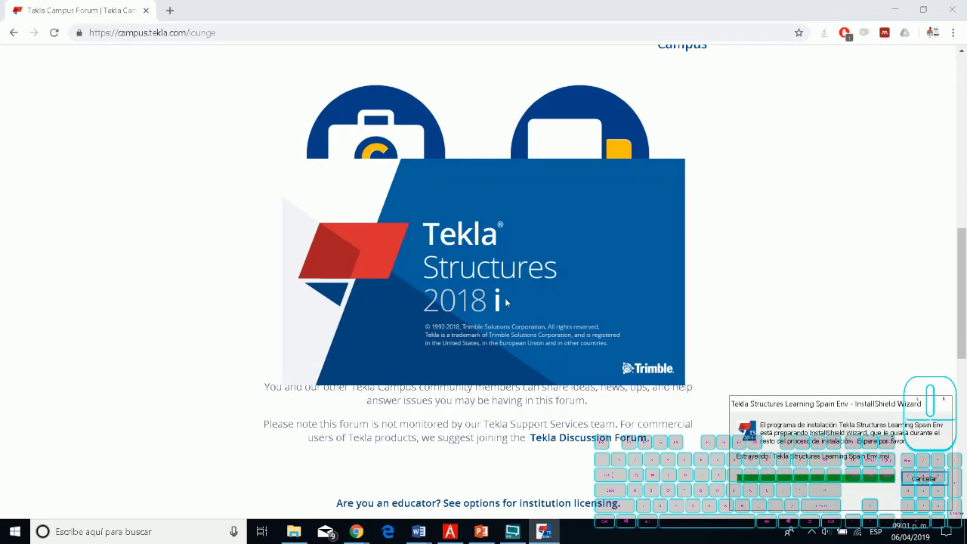
Step through the InstallShield wizard to install the Spain environment
{"action": "left_click", "coordinate": [548, 370]}
{"action": "left_click", "coordinate": [546, 367]}
{"action": "left_click", "coordinate": [552, 370]}
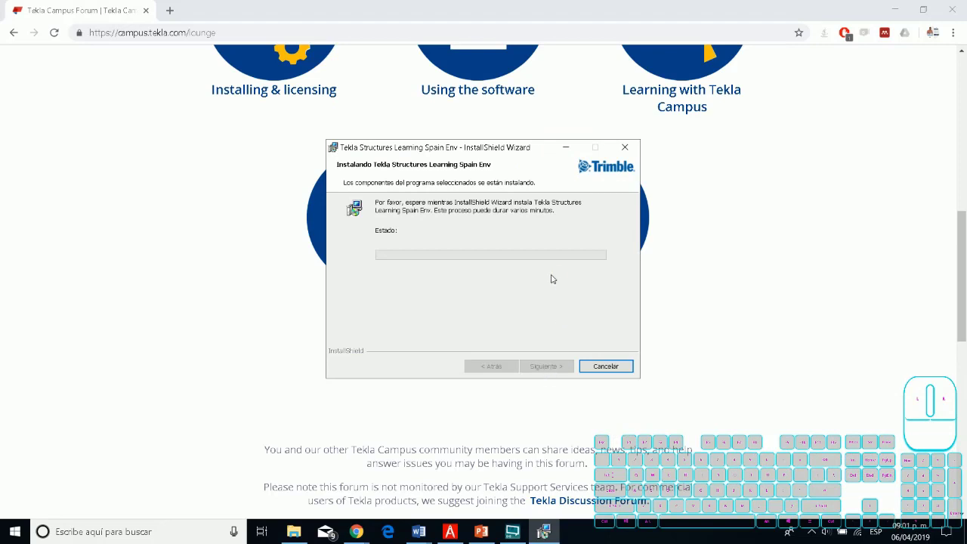
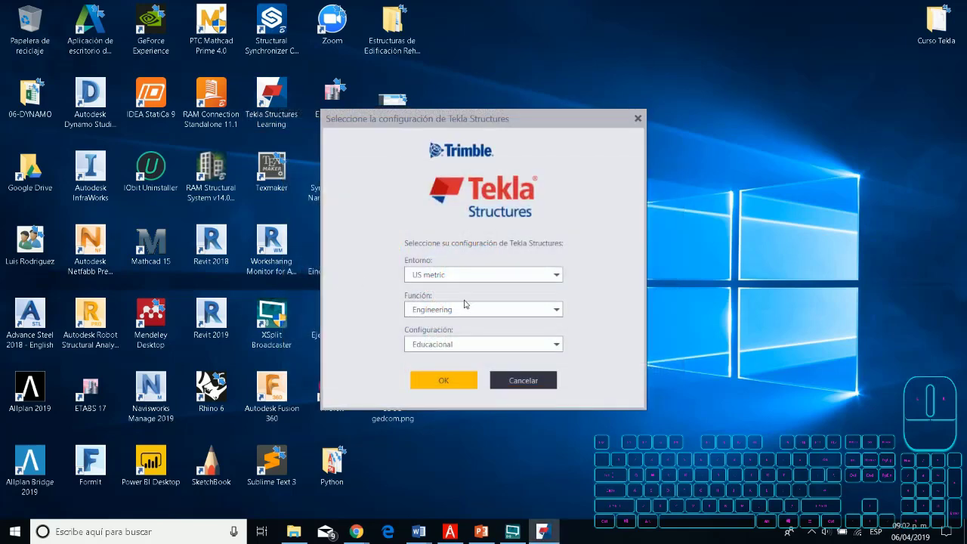
Choose the US metric environment with Engineering role and Educacional configuration
{"action": "left_click", "coordinate": [456, 281]}
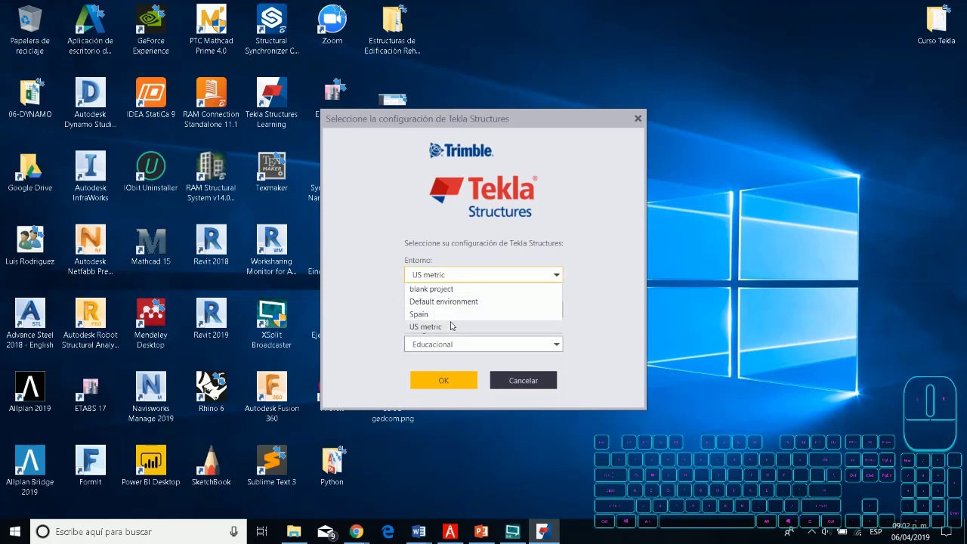
{"action": "left_click_drag", "start_coordinate": [450, 327], "coordinate": [478, 308]}
{"action": "left_click", "coordinate": [479, 308]}
{"action": "left_click", "coordinate": [478, 314]}
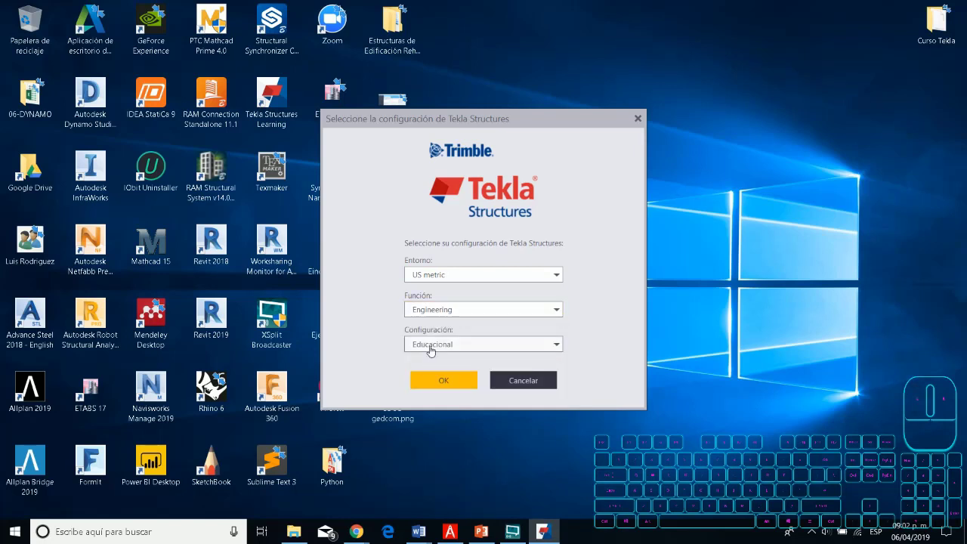
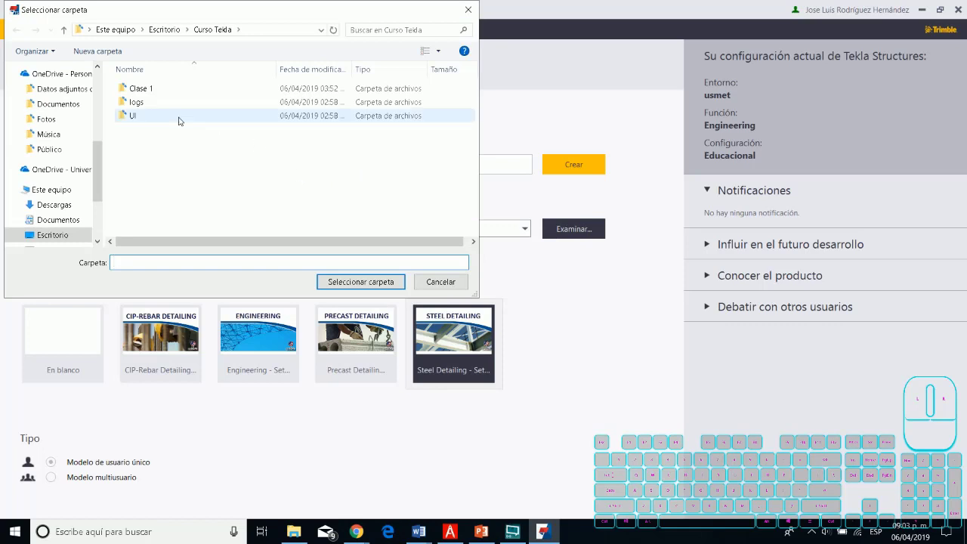
Create the new model Ejercicio 1 in the Curso Tekla desktop folder
{"action": "scroll", "scroll_direction": "up", "scroll_amount": 3}
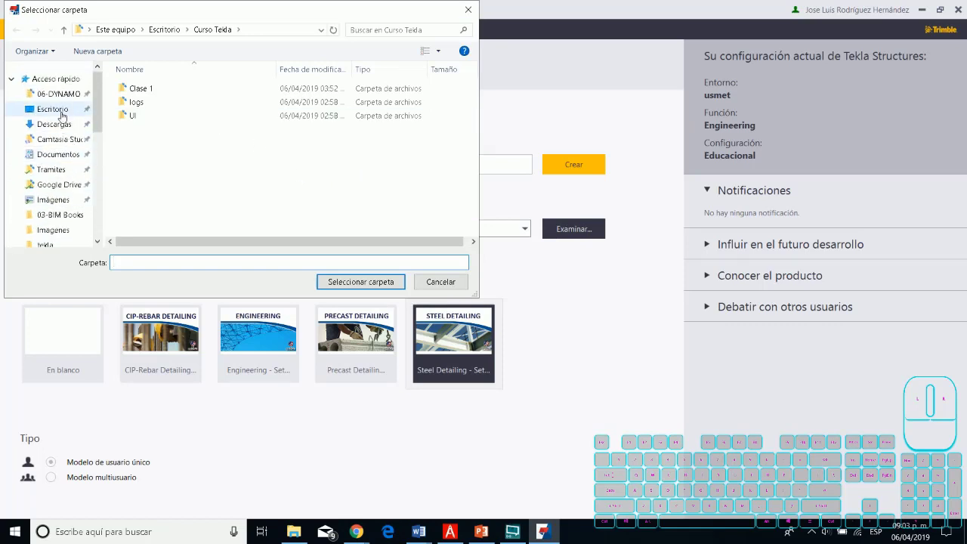
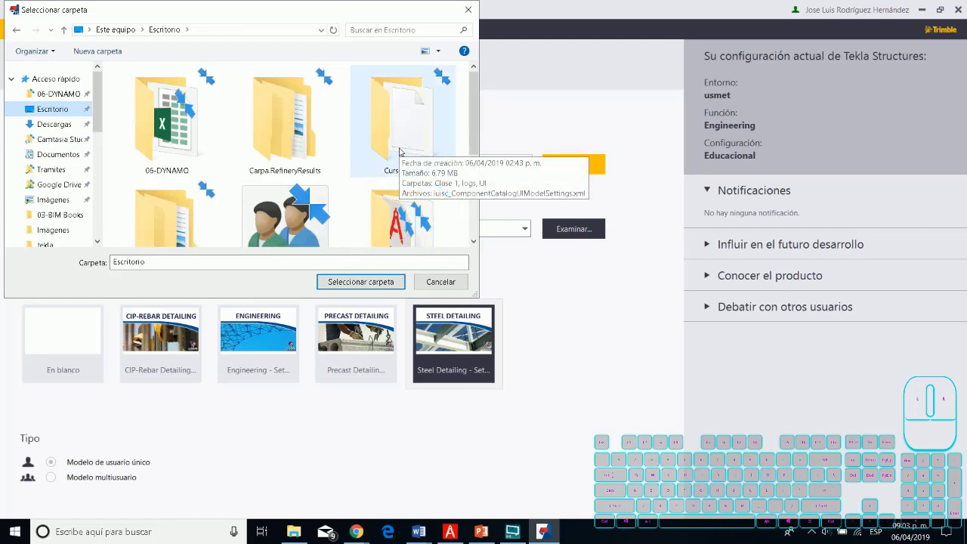
{"action": "left_click", "coordinate": [291, 196]}
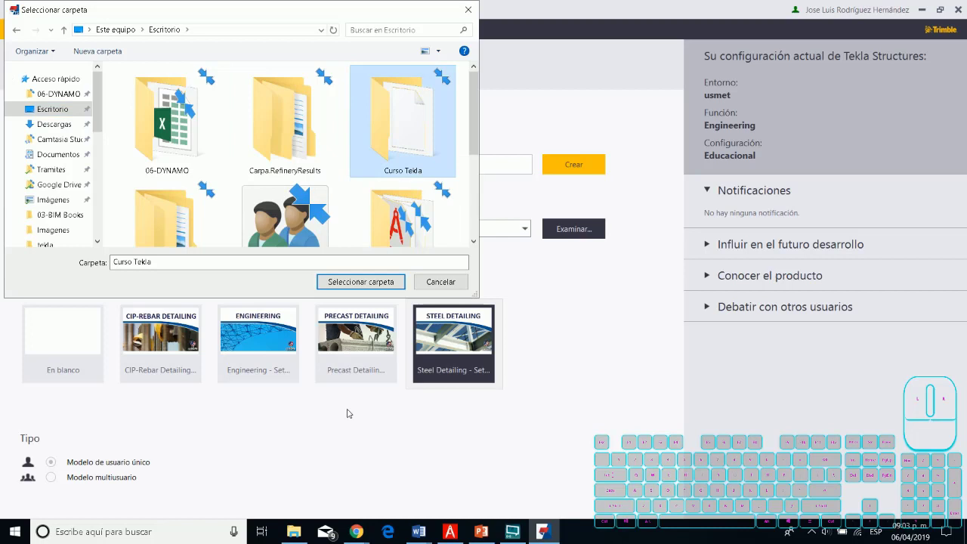
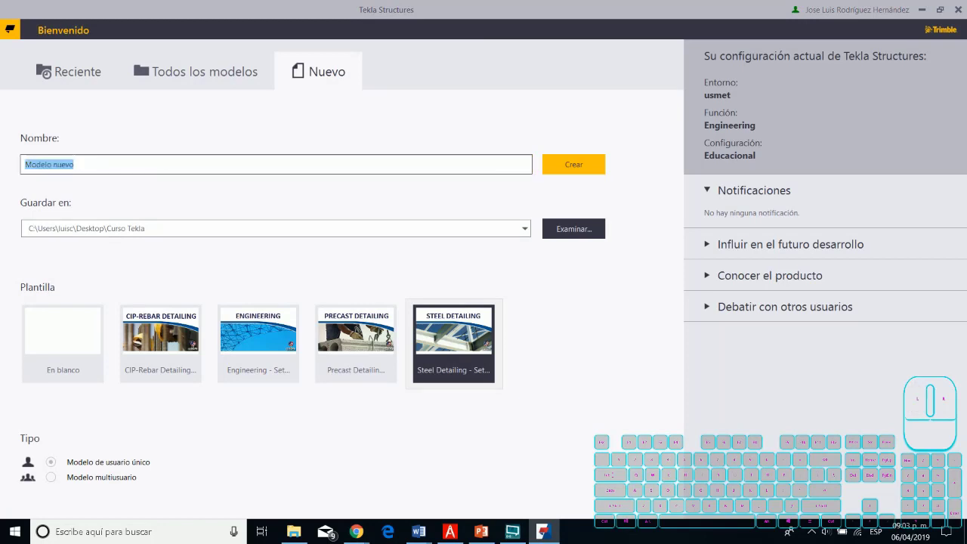
{"action": "key", "text": "shift+e"}
{"action": "key", "text": "k"}
{"action": "key", "text": "BackSpace"}
{"action": "key", "text": "BackSpace"}
{"action": "left_click", "coordinate": [561, 168]}
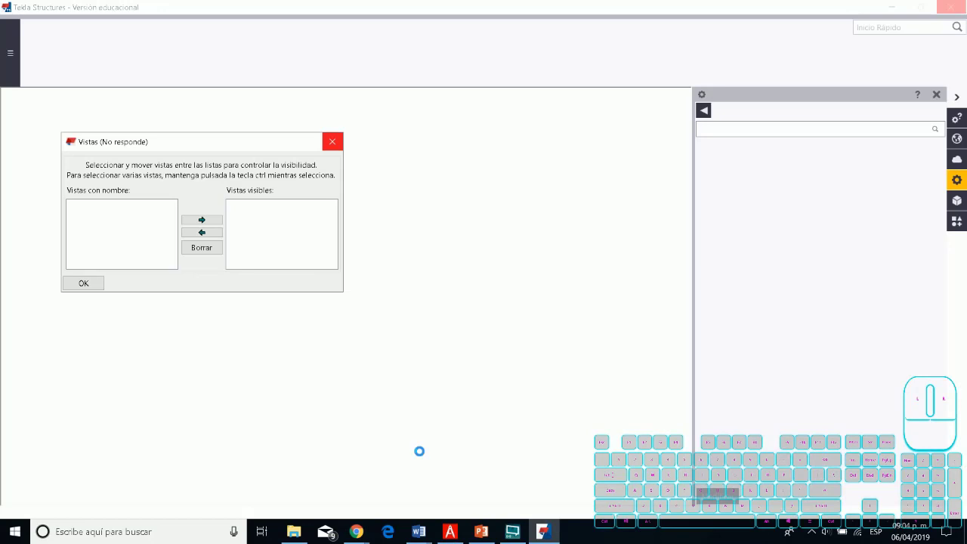
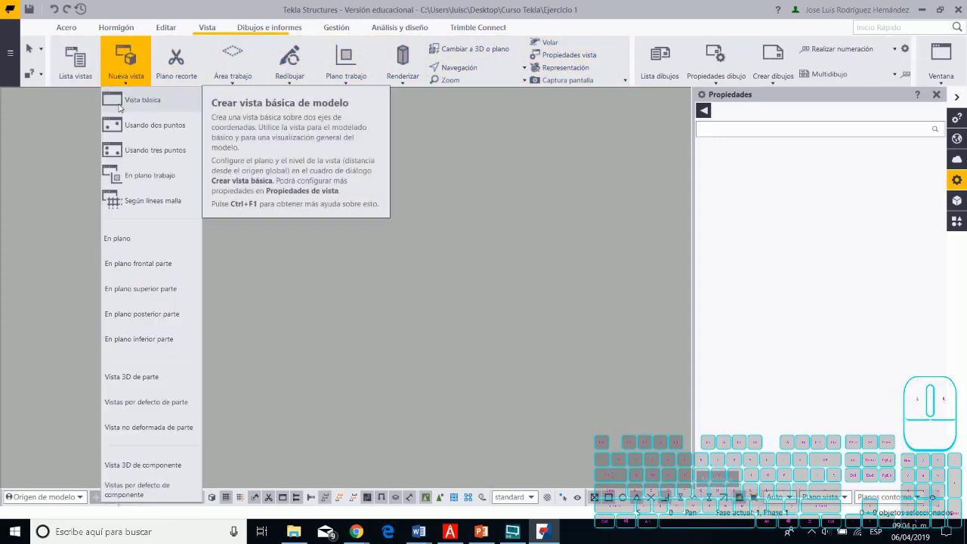
Create a basic model view on plane XY with the default grid and maximize View 1
{"action": "left_click", "coordinate": [136, 105]}
{"action": "left_click", "coordinate": [161, 164]}
{"action": "left_click", "coordinate": [163, 165]}
{"action": "left_click", "coordinate": [84, 200]}
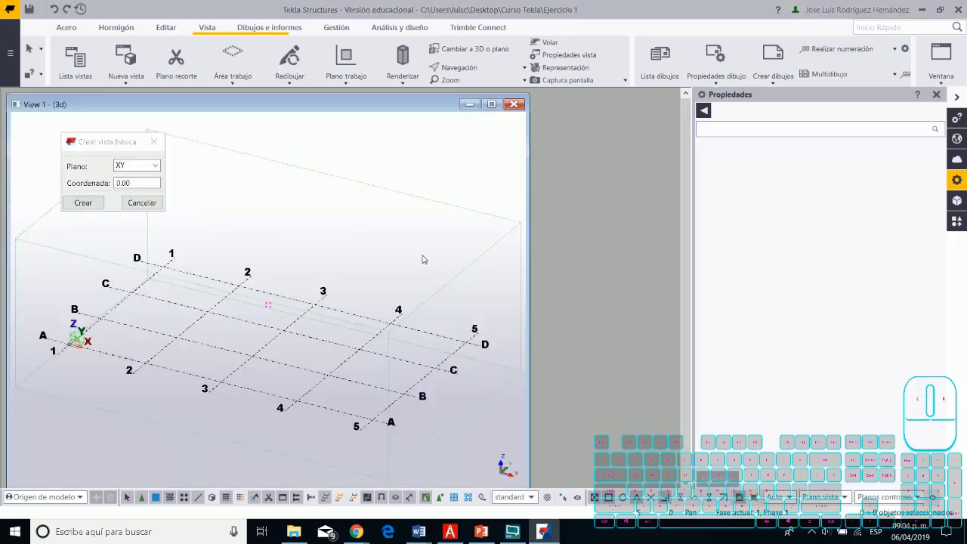
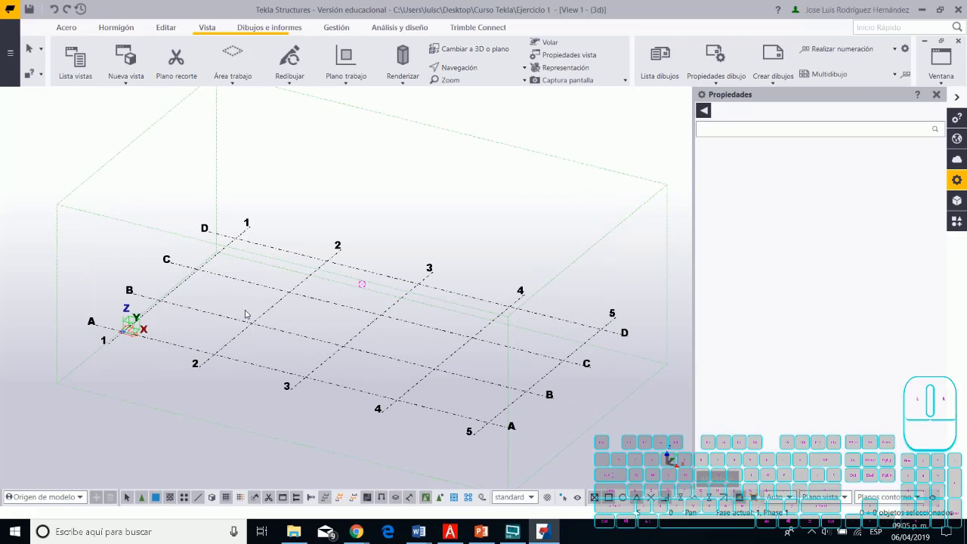
{"action": "right_click", "coordinate": [389, 423]}
{"action": "left_click", "coordinate": [332, 422]}
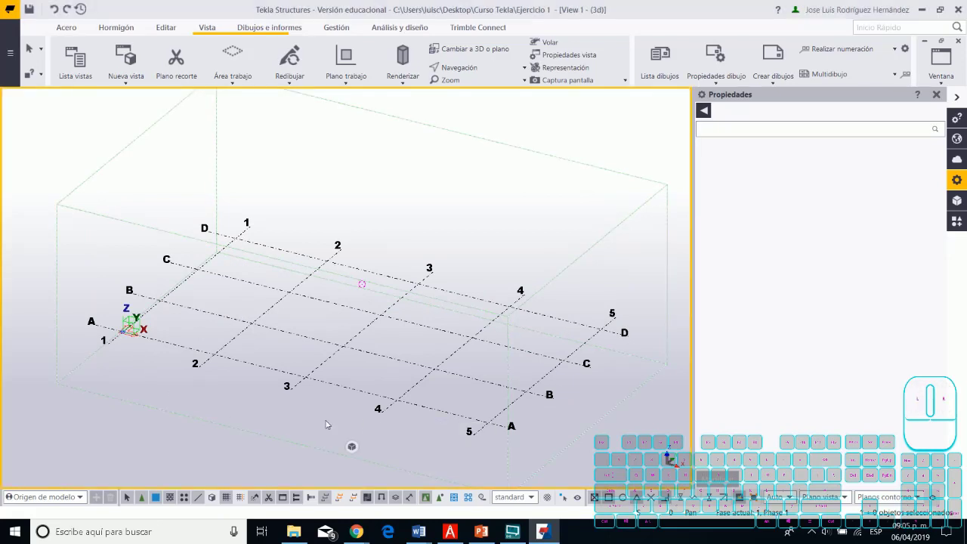
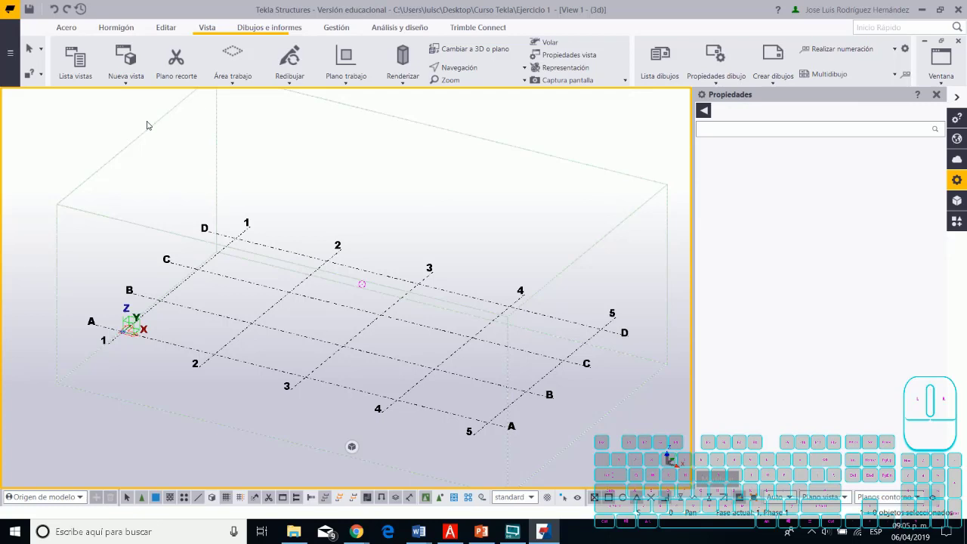
Open the main File menu to reach Guardar como
{"action": "left_click", "coordinate": [15, 57]}
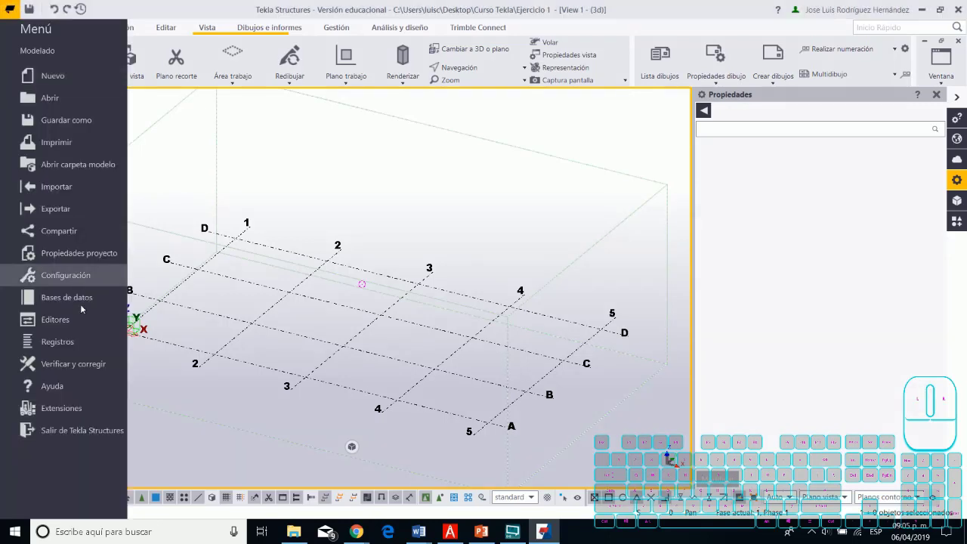
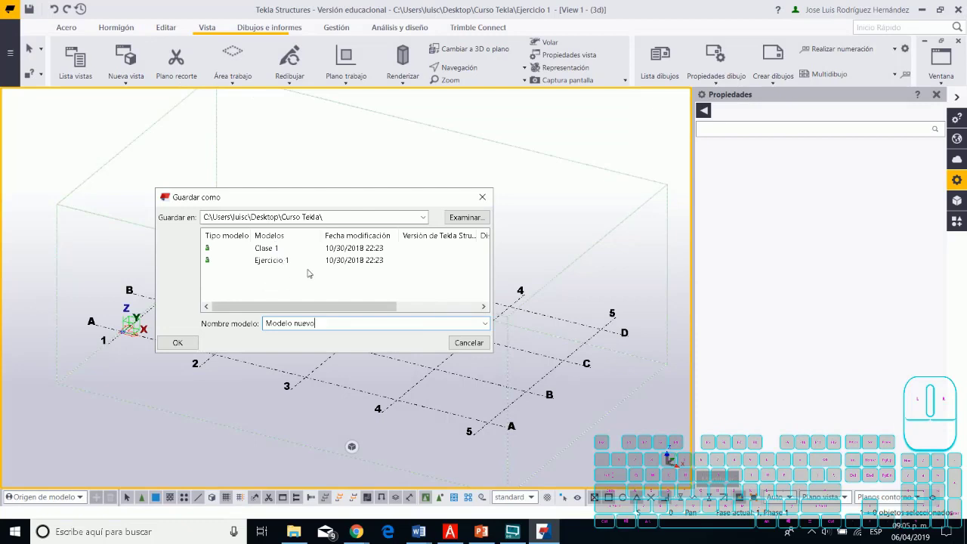
Save the model as Ejercicio Inicial in Curso Tekla, accepting the educational license warning
{"action": "left_click", "coordinate": [490, 325]}
{"action": "left_click", "coordinate": [490, 325]}
{"action": "left_click", "coordinate": [346, 320]}
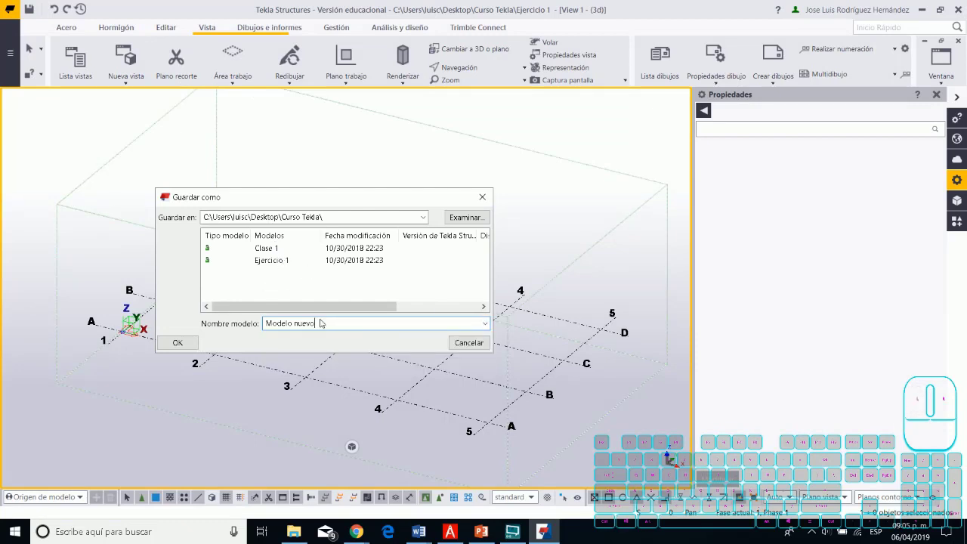
{"action": "left_click", "coordinate": [283, 263]}
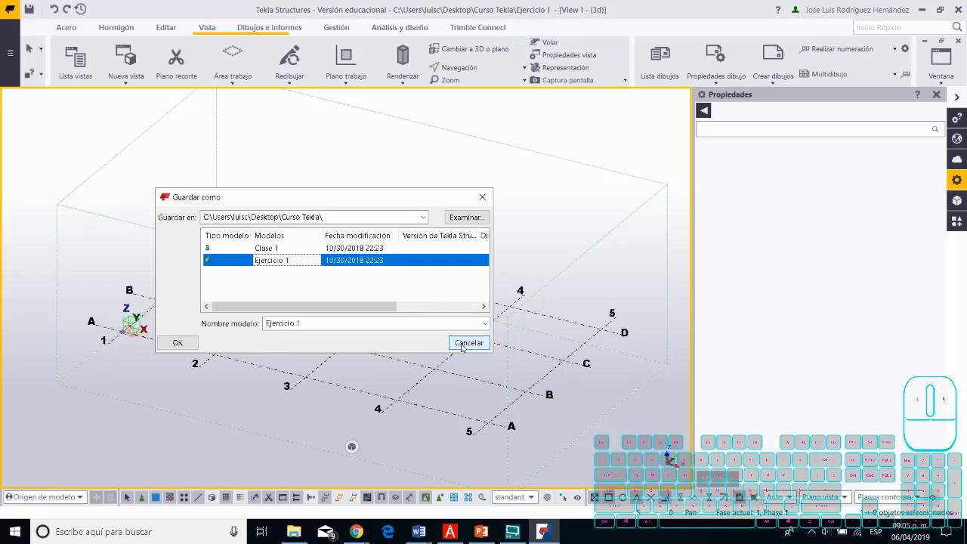
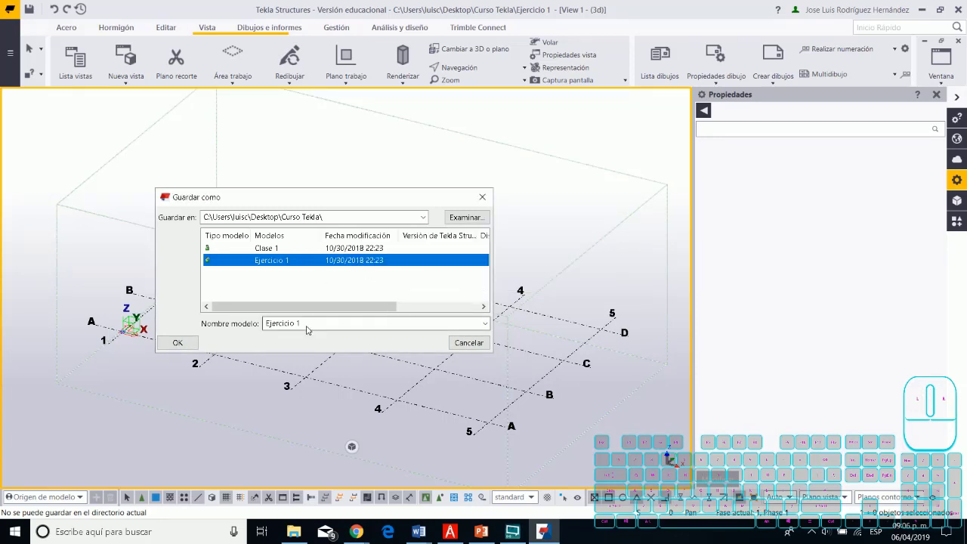
{"action": "left_click", "coordinate": [310, 326]}
{"action": "left_click", "coordinate": [303, 324]}
{"action": "left_click", "coordinate": [304, 324]}
{"action": "left_click", "coordinate": [313, 325]}
{"action": "key", "text": "BackSpace"}
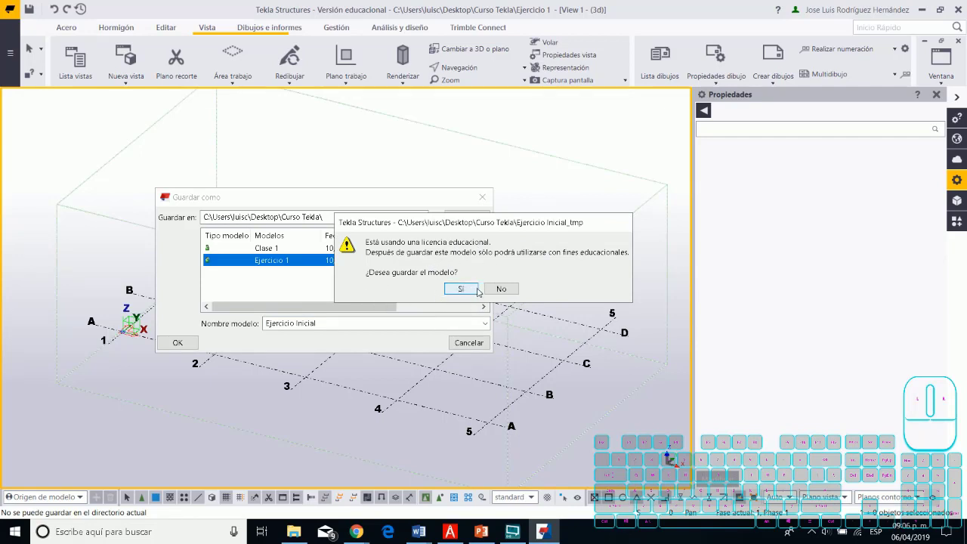
{"action": "left_click", "coordinate": [474, 291]}
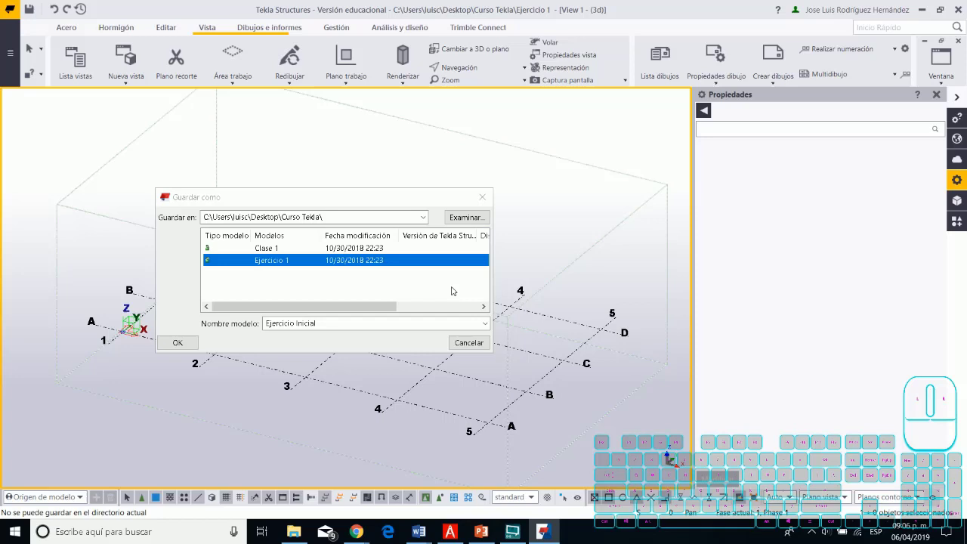